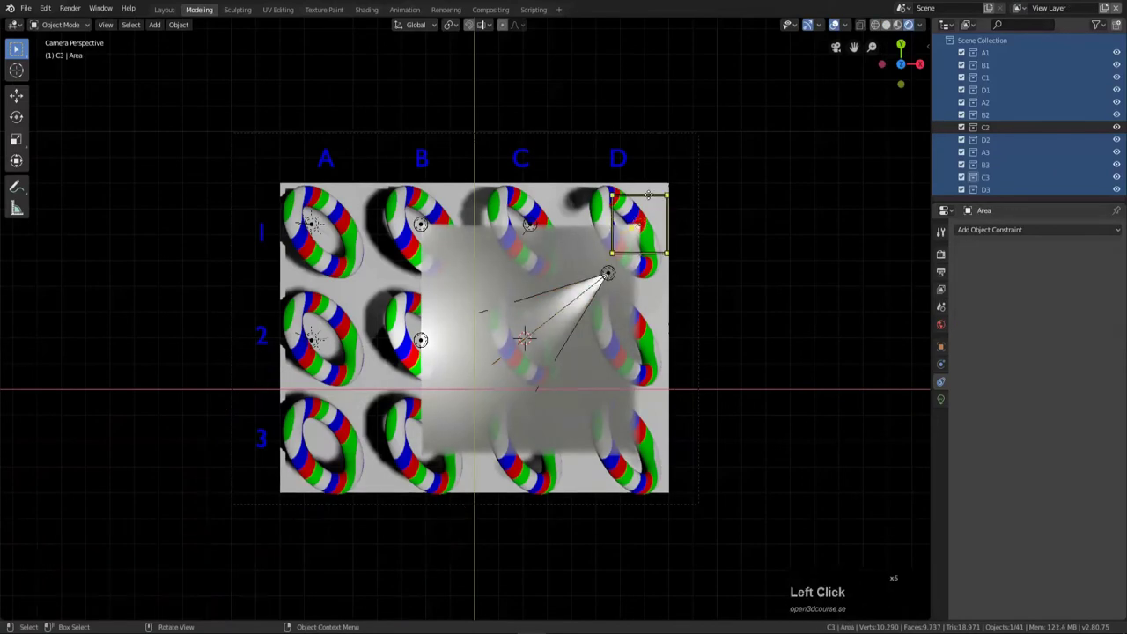
Duplicate the area light offset -4 on Y onto the D2 torus and move it to the D2 collection.
{"action": "key", "text": "shift+d"}
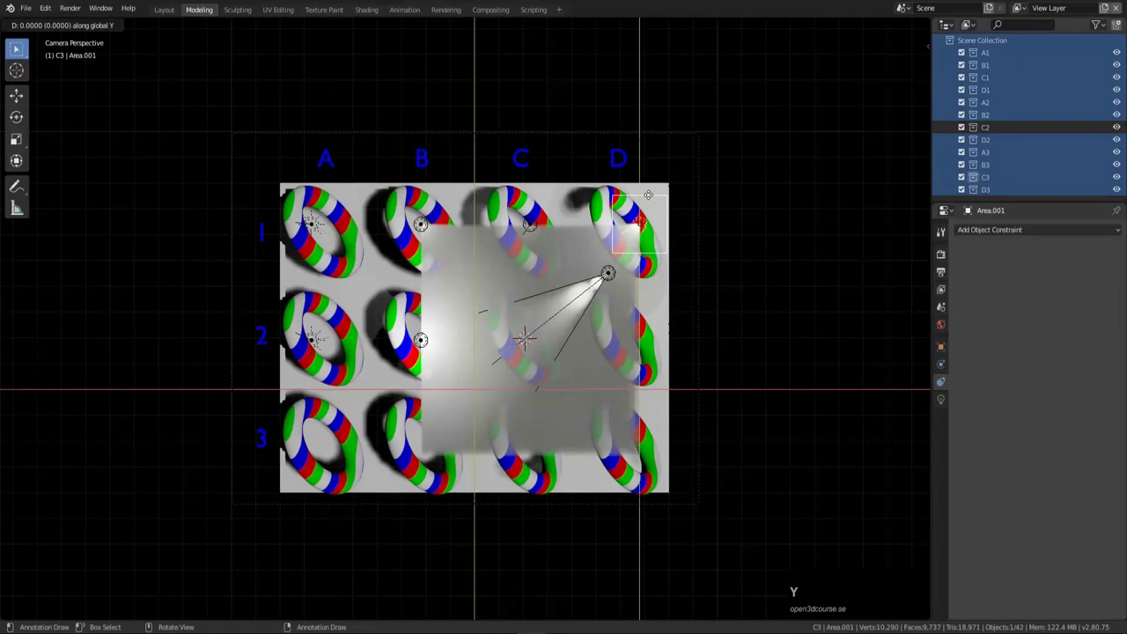
{"action": "type", "text": "y-4"}
{"action": "key", "text": "Return"}
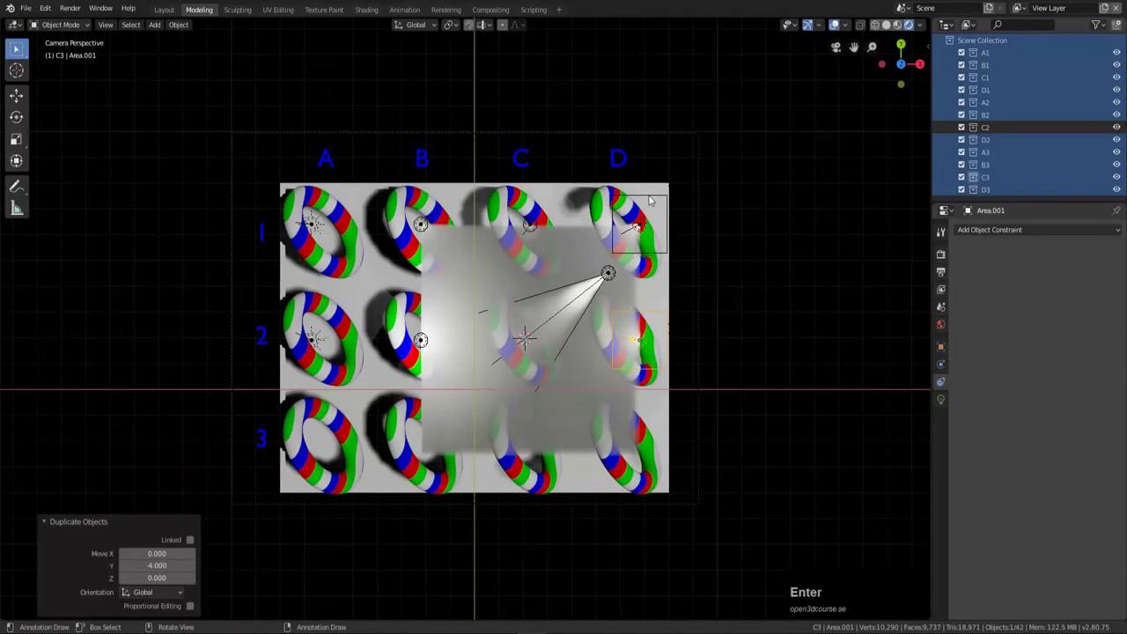
{"action": "key", "text": "m"}
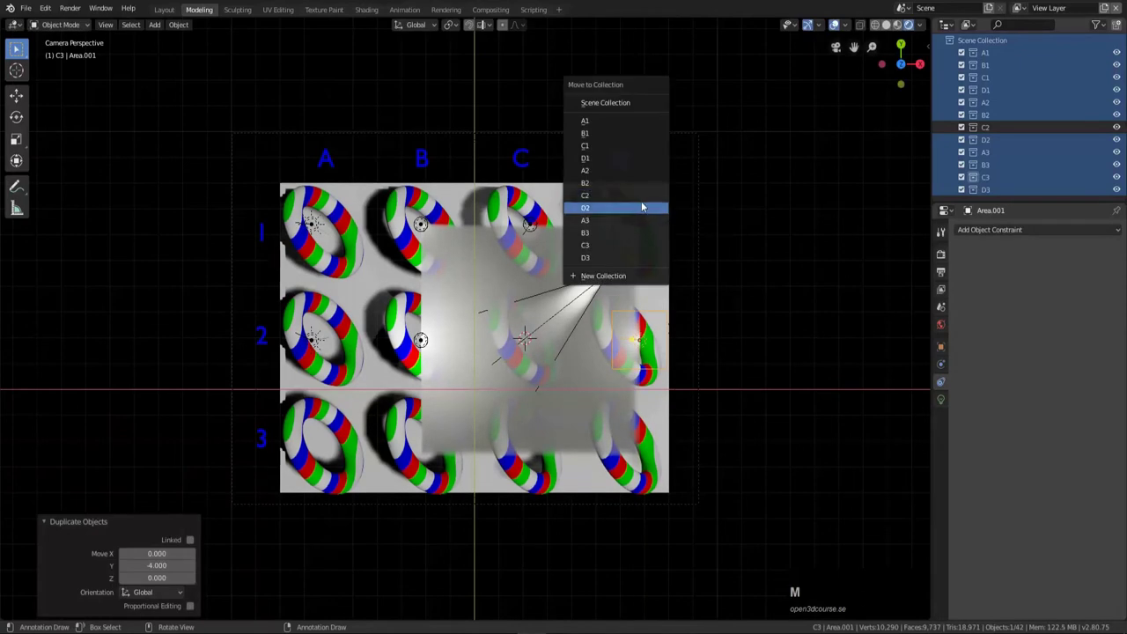
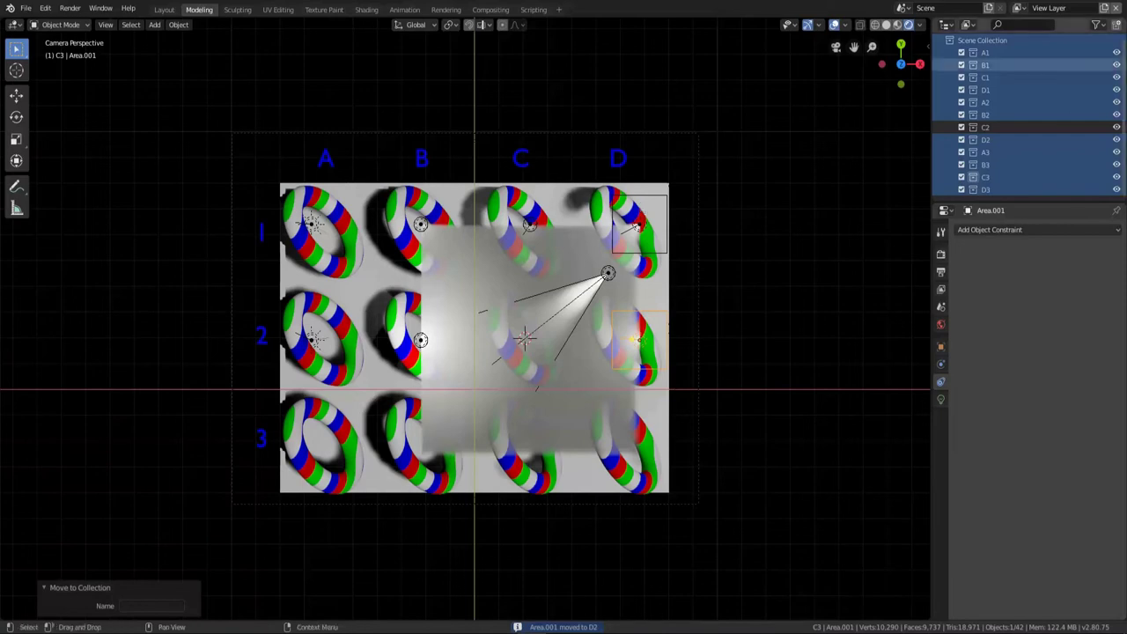
Add a new view layer and rename it 'View Layer.D2'.
{"action": "left_click", "coordinate": [1113, 10]}
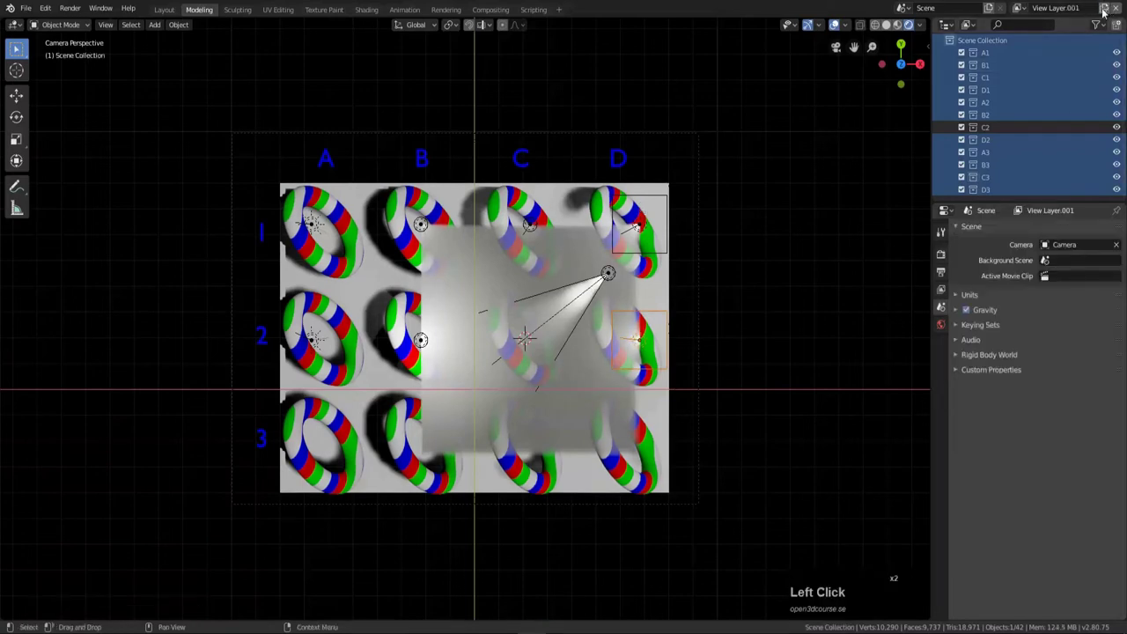
{"action": "left_click", "coordinate": [1090, 15]}
{"action": "key", "text": "BackSpace"}
{"action": "key", "text": "BackSpace"}
{"action": "key", "text": "shift+d"}
{"action": "key", "text": "Return"}
Exclude every collection except D2 from the layer and make D2 the active collection.
{"action": "left_click", "coordinate": [1023, 147]}
{"action": "key", "text": "e"}
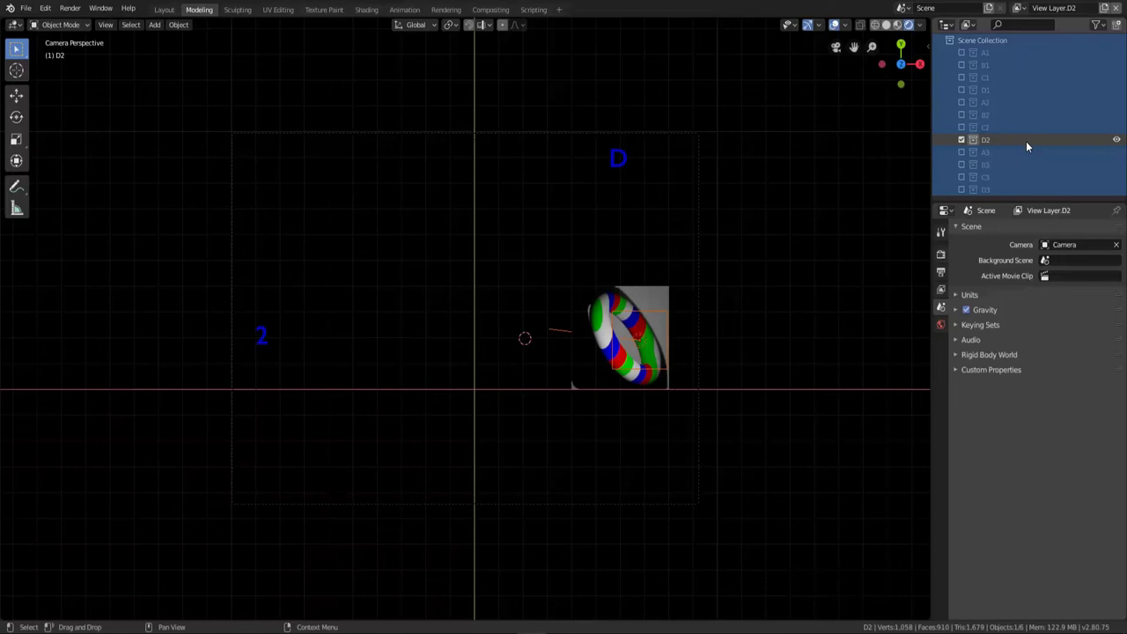
{"action": "left_click", "coordinate": [1000, 139]}
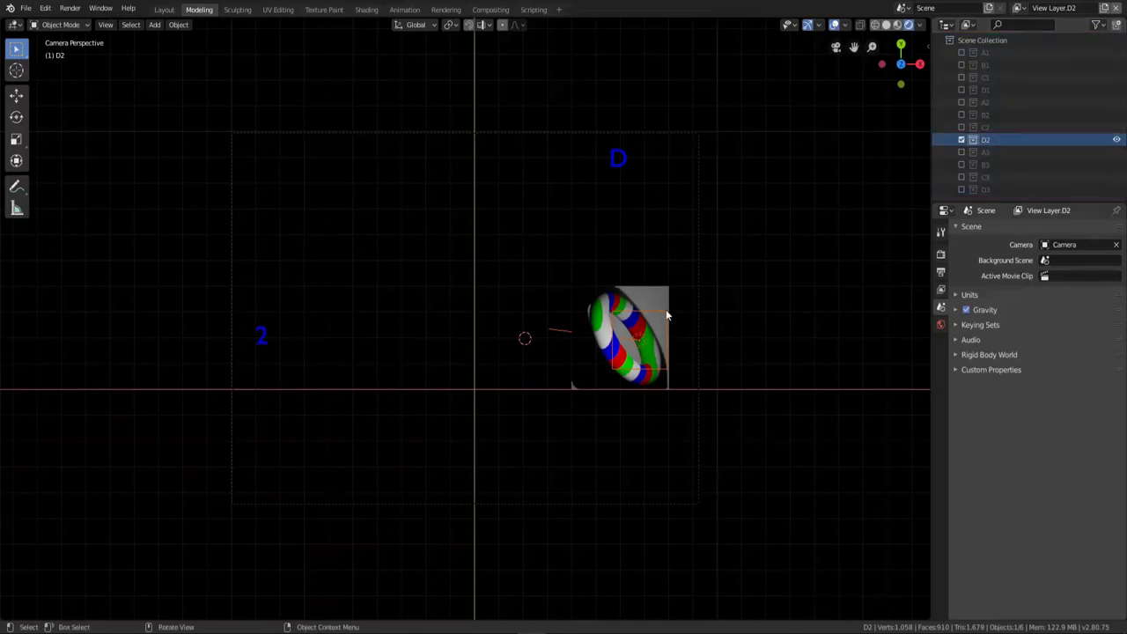
Give Area.001 a Damped Track constraint to the D2 torus, aimed along -Z.
{"action": "left_click", "coordinate": [654, 316]}
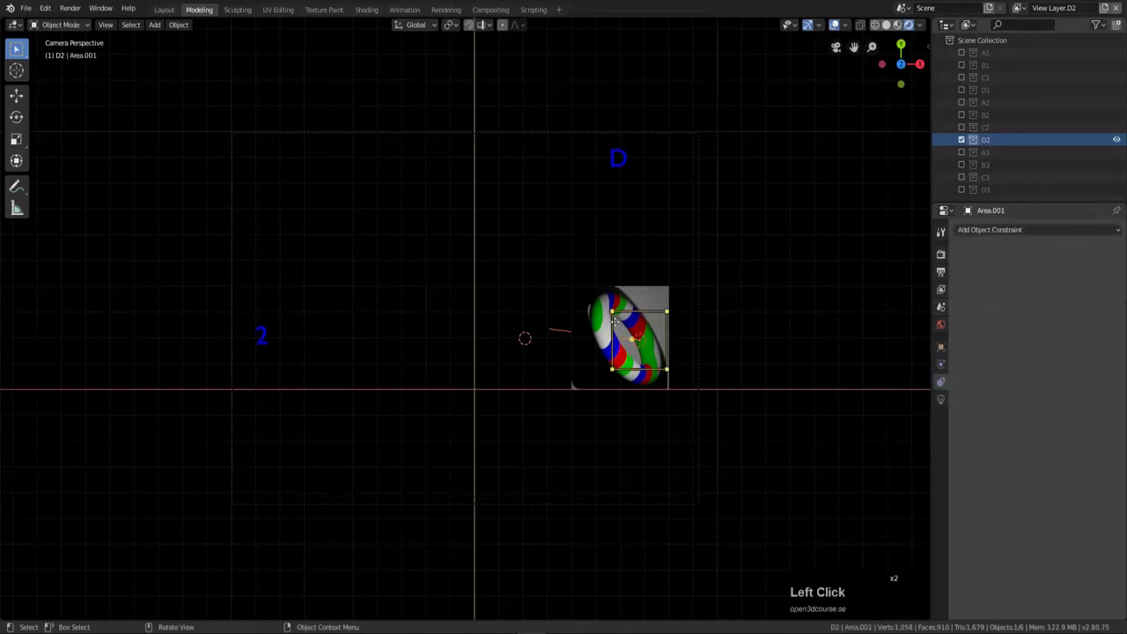
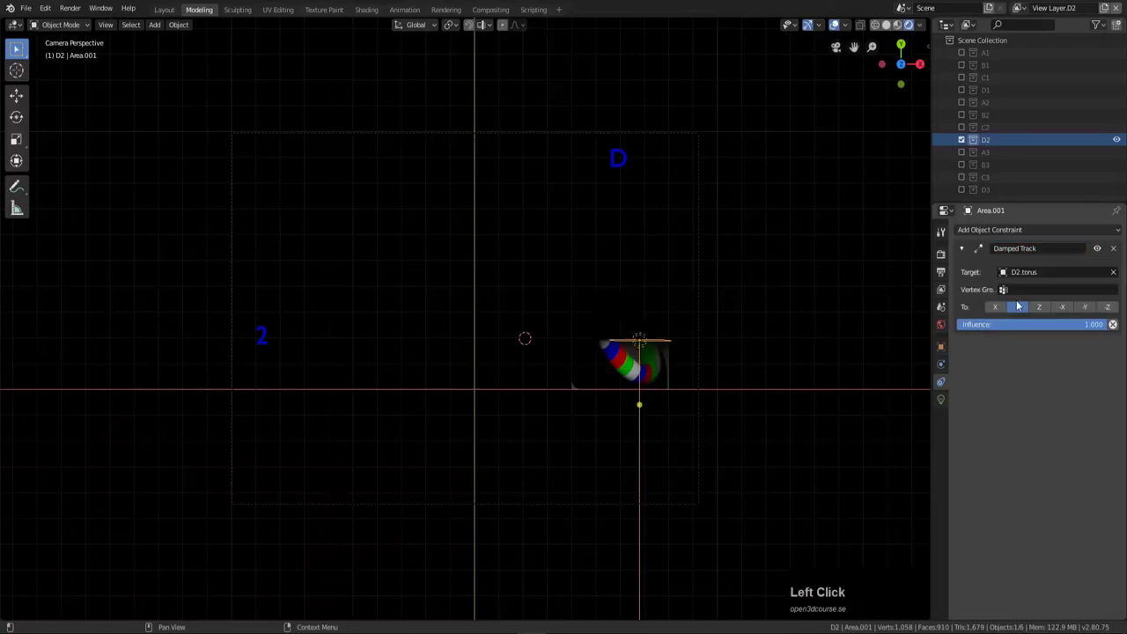
{"action": "left_click", "coordinate": [1106, 312]}
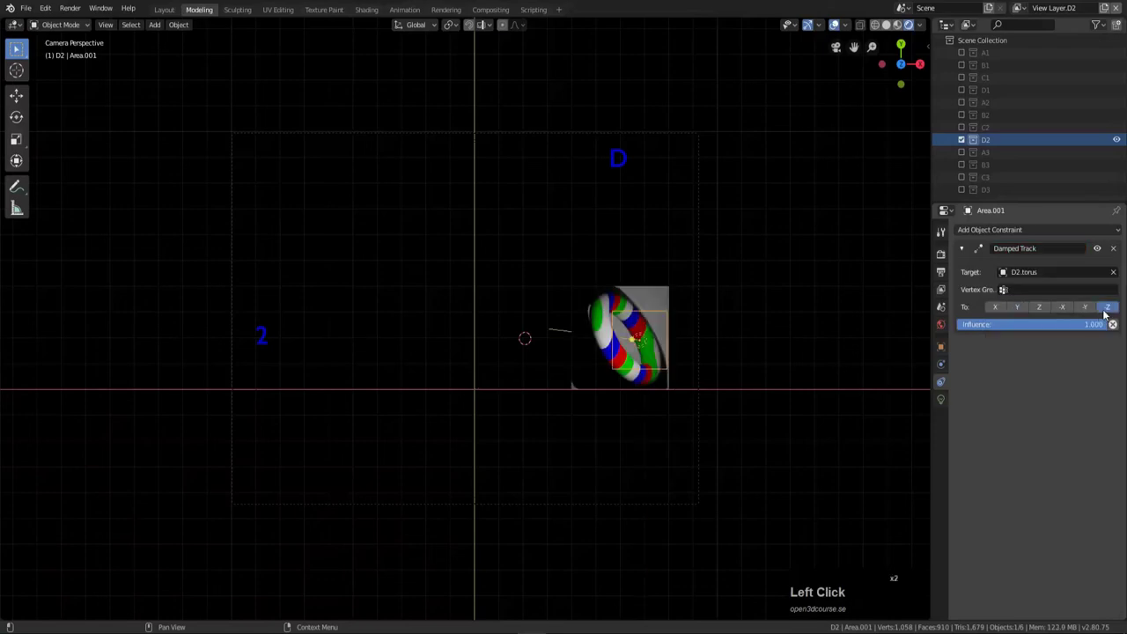
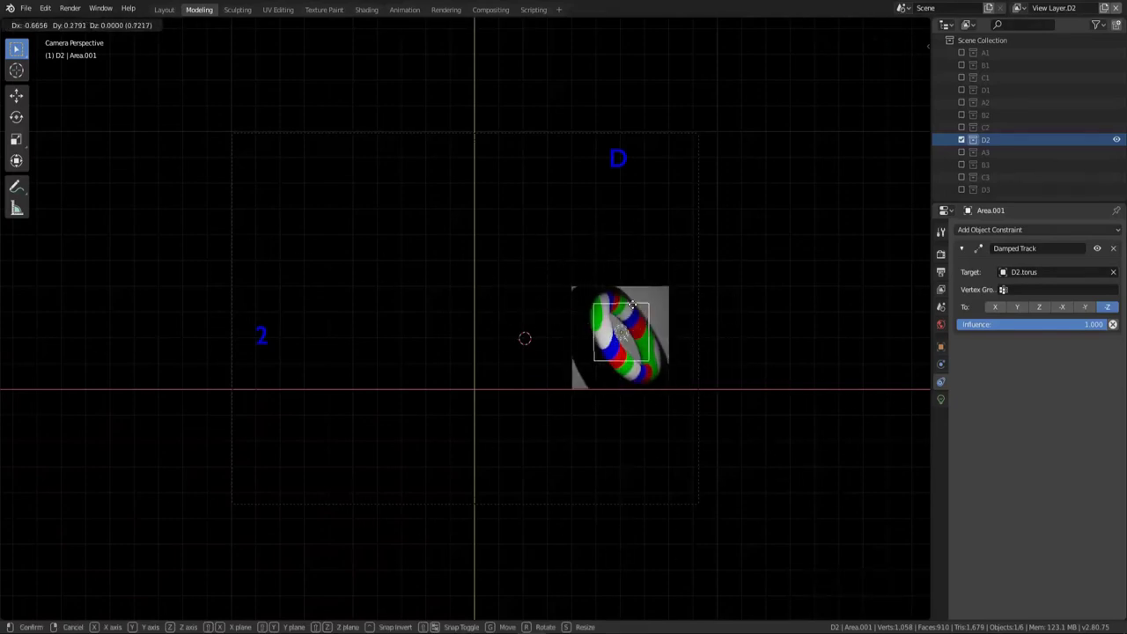
Move Area.001 twelve units along global -Z behind the torus and review its transform values.
{"action": "key", "text": "Escape"}
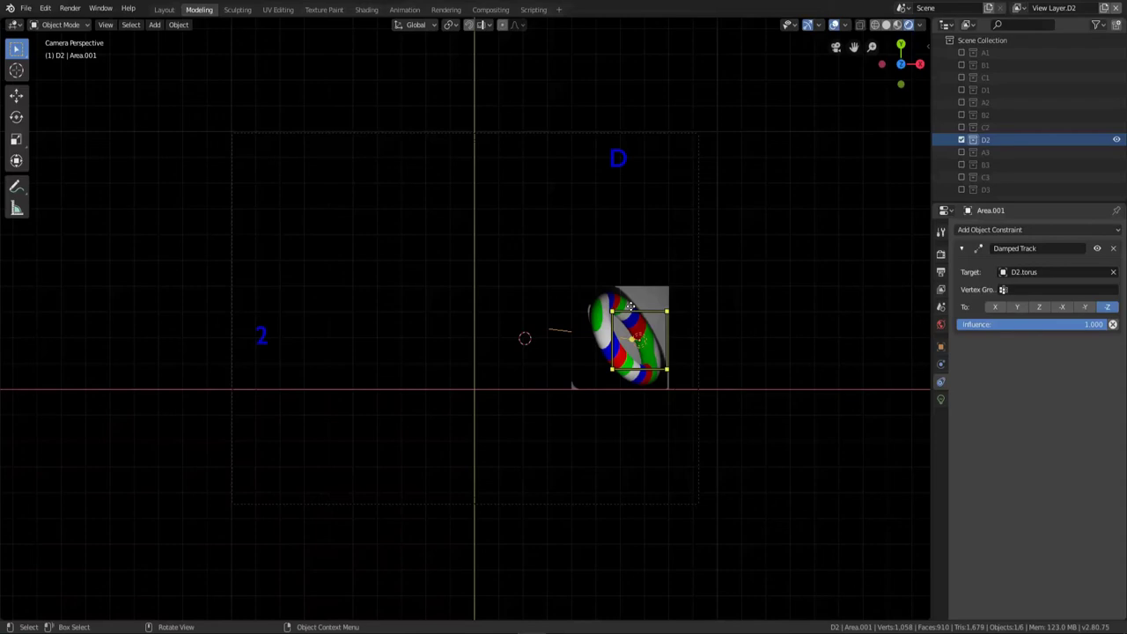
{"action": "key", "text": "g"}
{"action": "key", "text": "z"}
{"action": "type", "text": "GZ-1"}
{"action": "key", "text": "Return"}
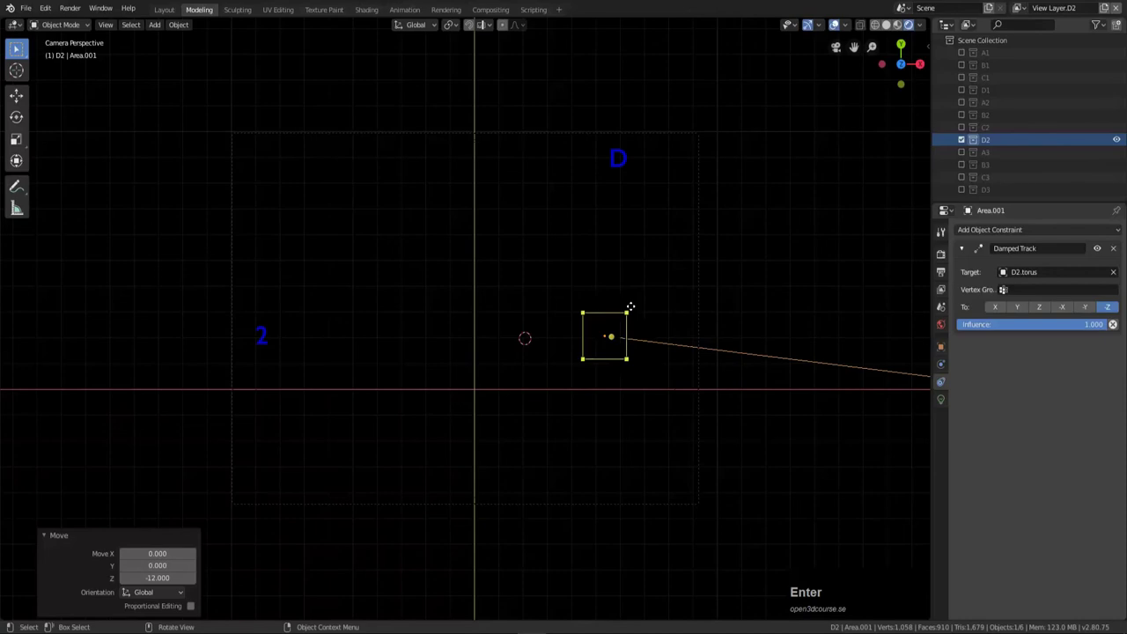
{"action": "left_click", "coordinate": [942, 349]}
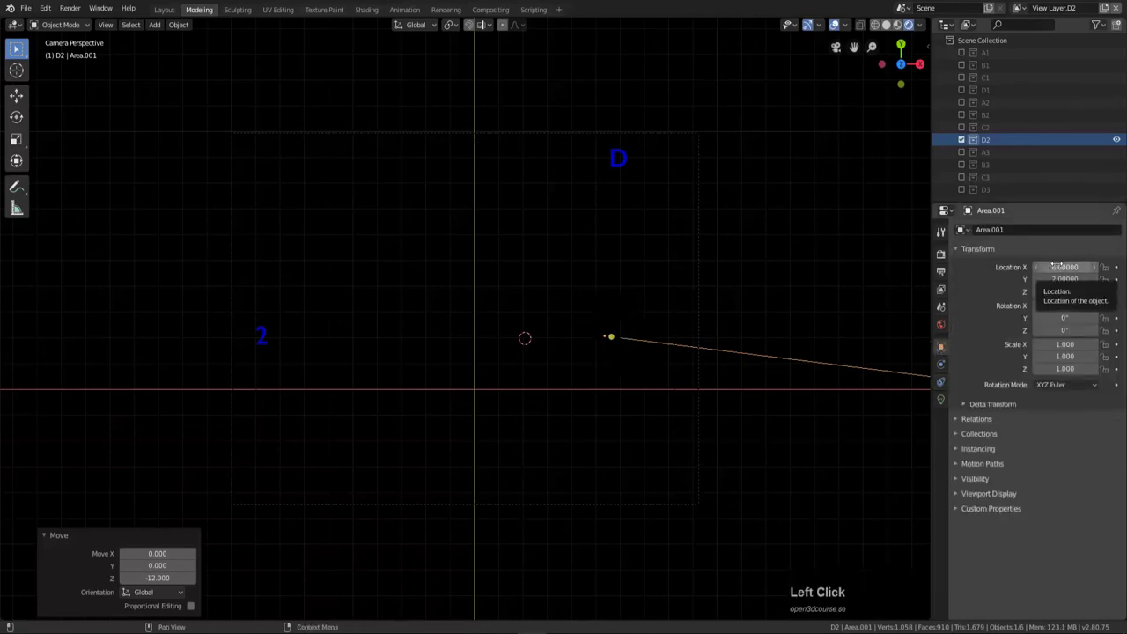
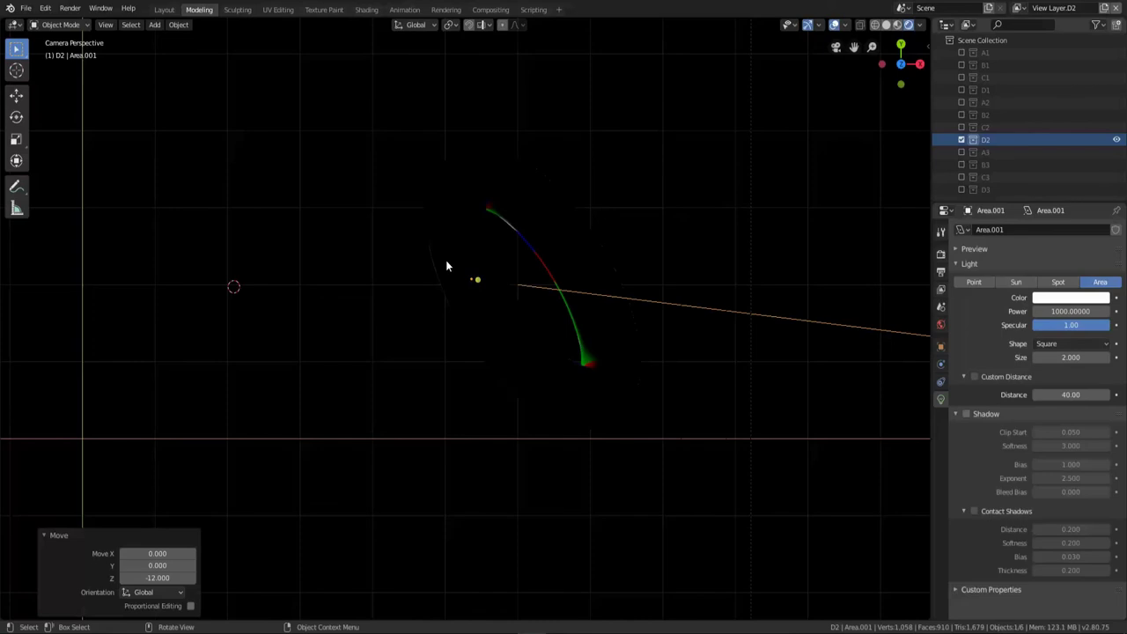
Shift the light sideways, set its power to 3000, and render the rim-lit D2 ring with F12.
{"action": "key", "text": "g"}
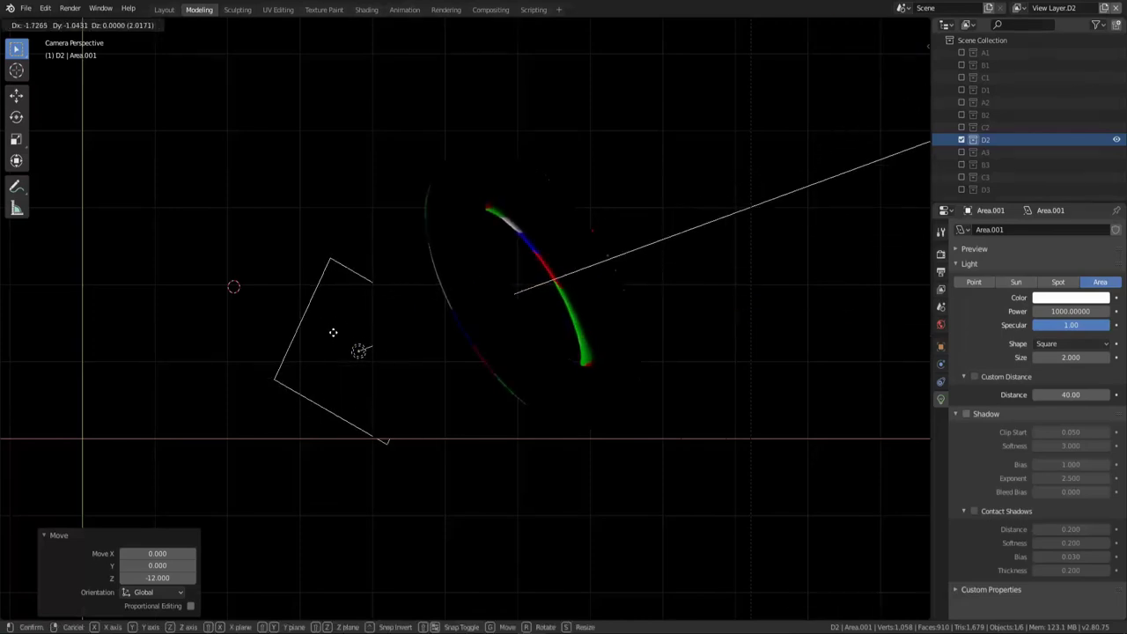
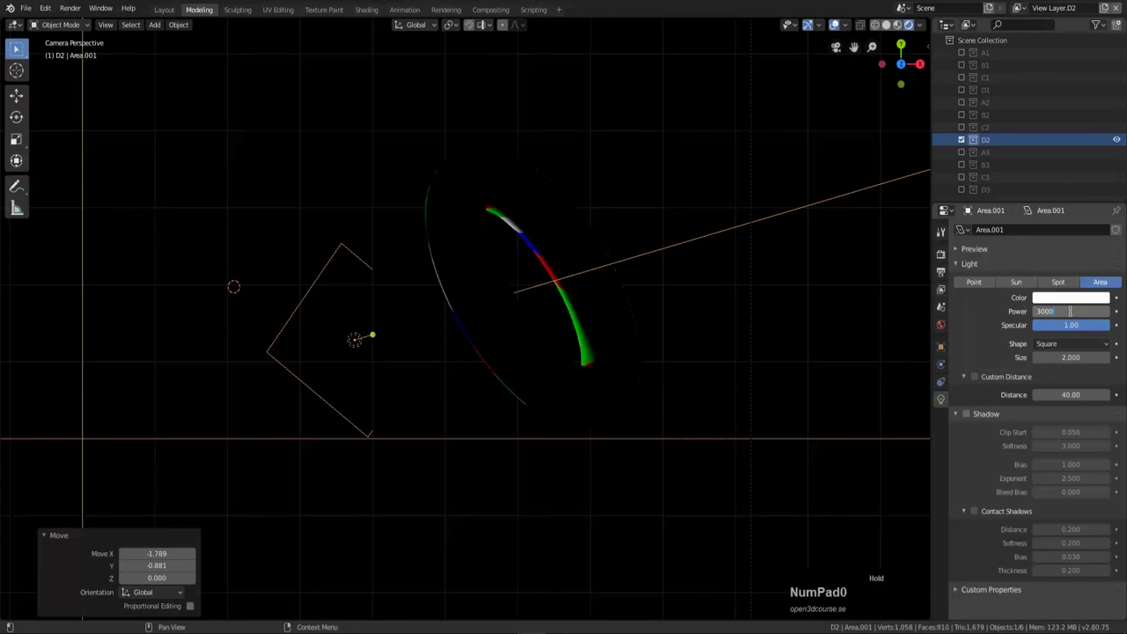
{"action": "key", "text": "Return"}
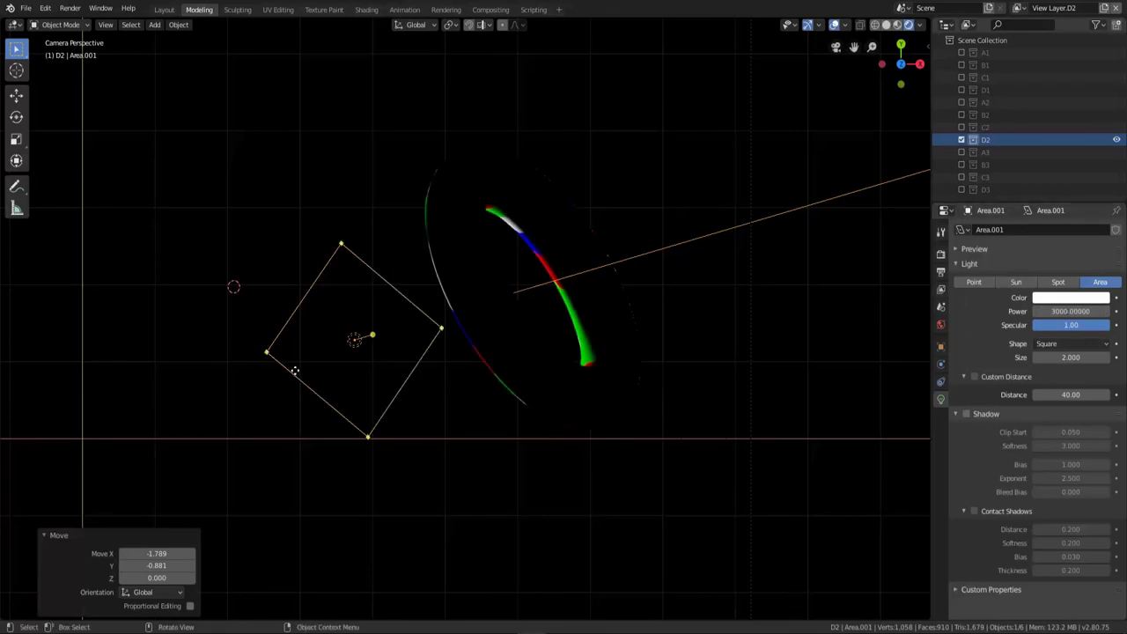
{"action": "key", "text": "g"}
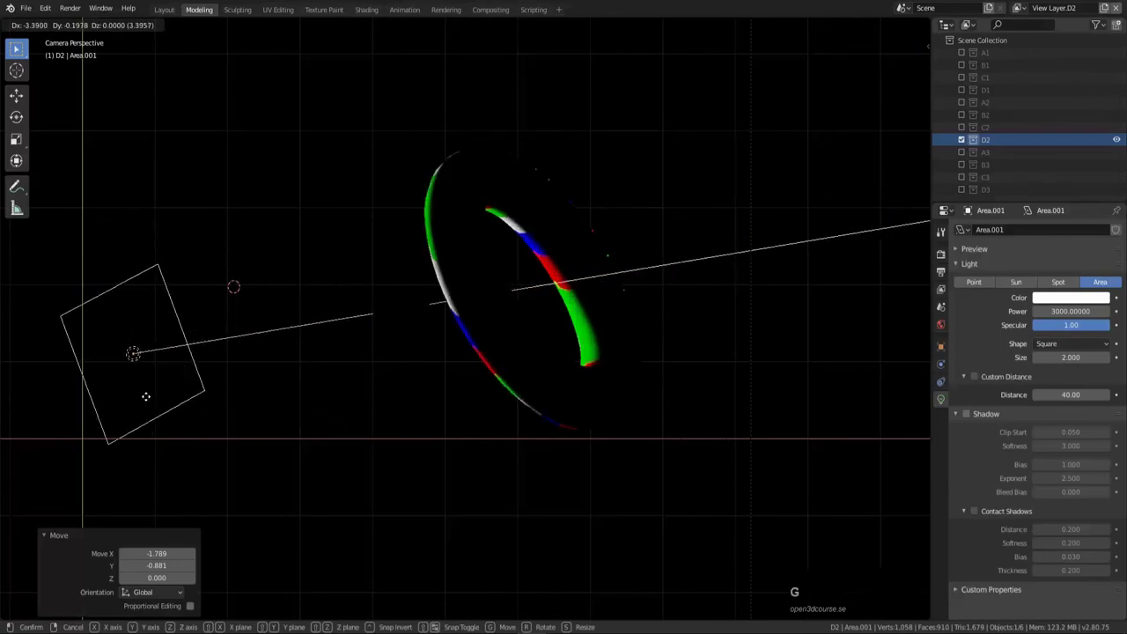
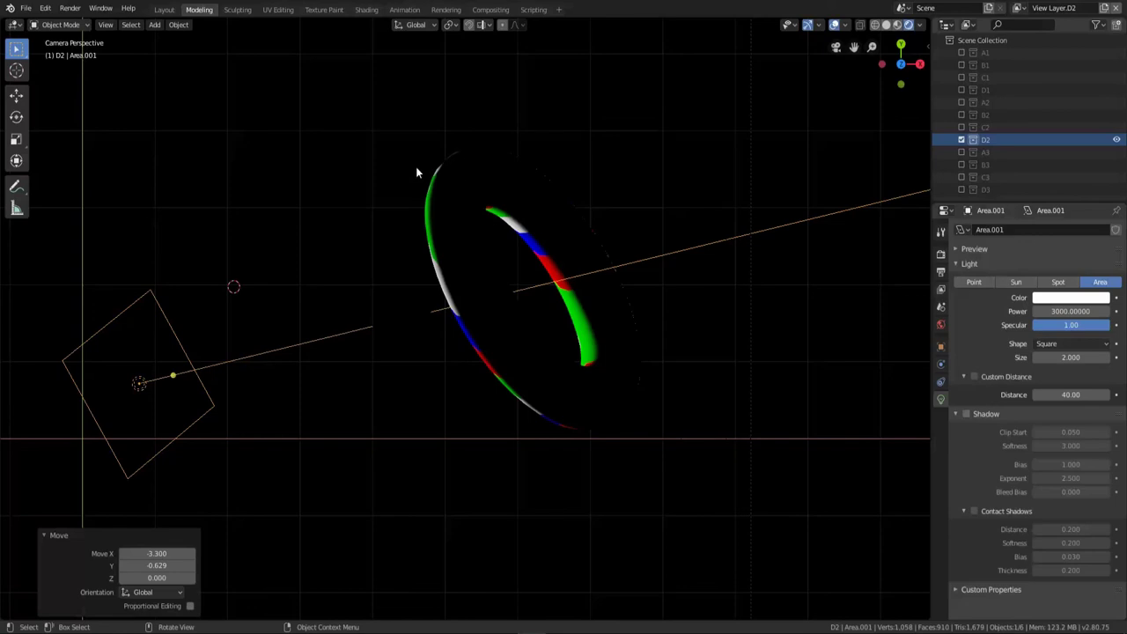
{"action": "key", "text": "F12"}
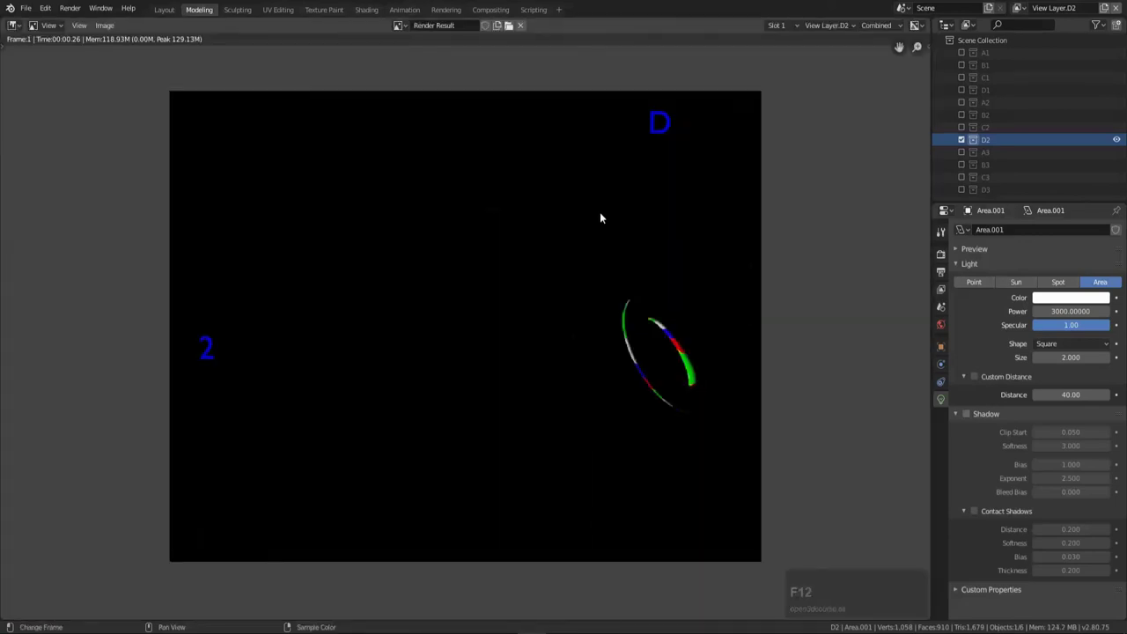